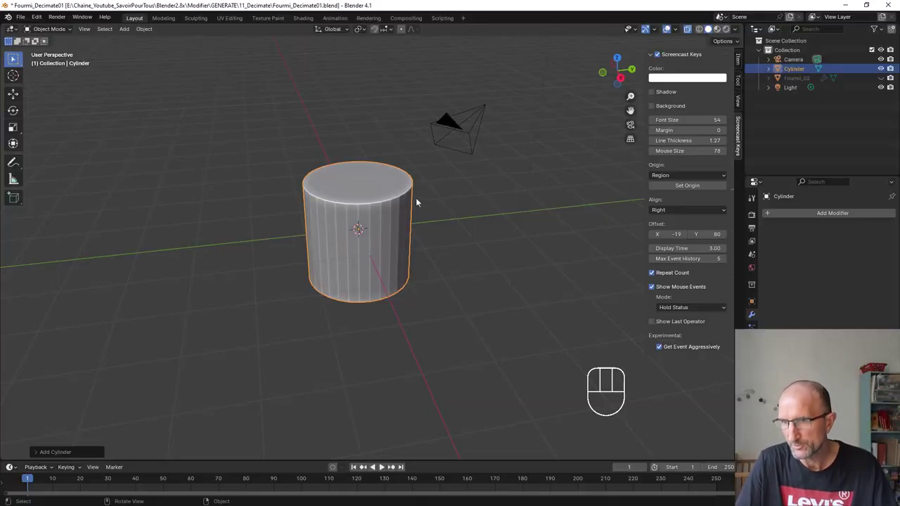
- Orbit the viewport around the flat-shaded cylinder to inspect its faceted sides
{"action": "middle_click", "coordinate": [414, 202]}
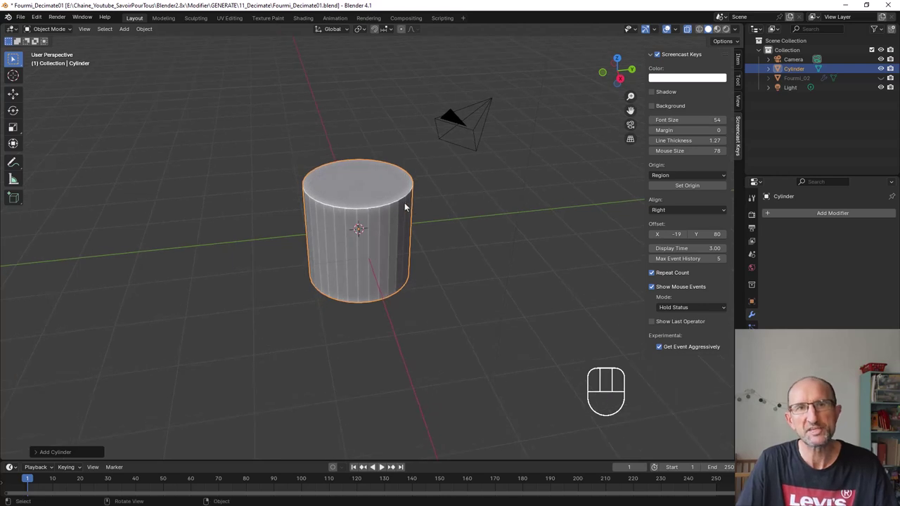
{"action": "left_click_drag", "start_coordinate": [365, 195], "coordinate": [532, 215]}
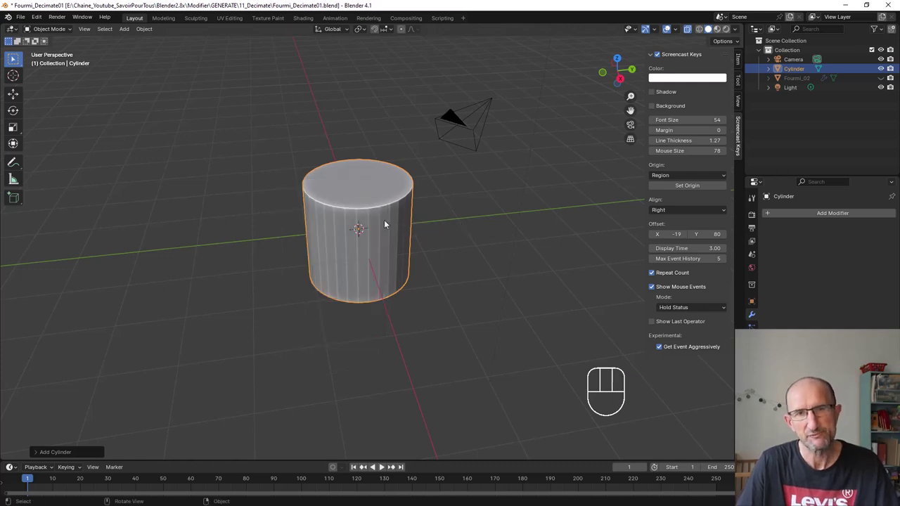
{"action": "left_click_drag", "start_coordinate": [387, 225], "coordinate": [386, 221]}
- Add a Suzanne monkey head mesh and move it beside the cylinder
{"action": "key", "text": "shift+a"}
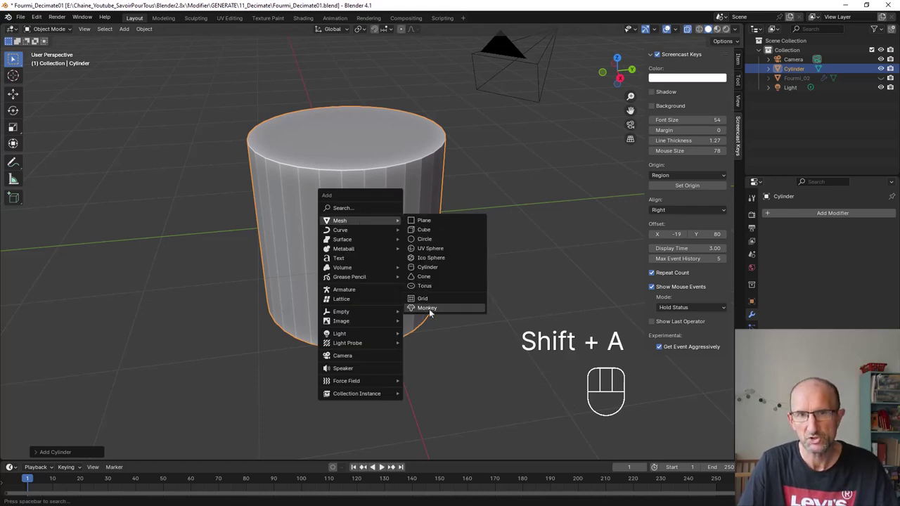
{"action": "key", "text": "g"}
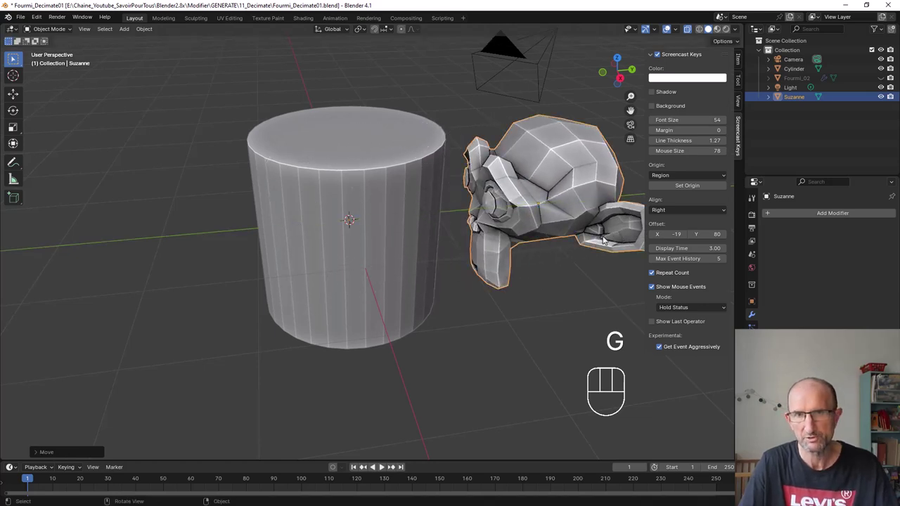
{"action": "left_click_drag", "start_coordinate": [573, 249], "coordinate": [431, 249]}
{"action": "left_click_drag", "start_coordinate": [423, 254], "coordinate": [457, 258]}
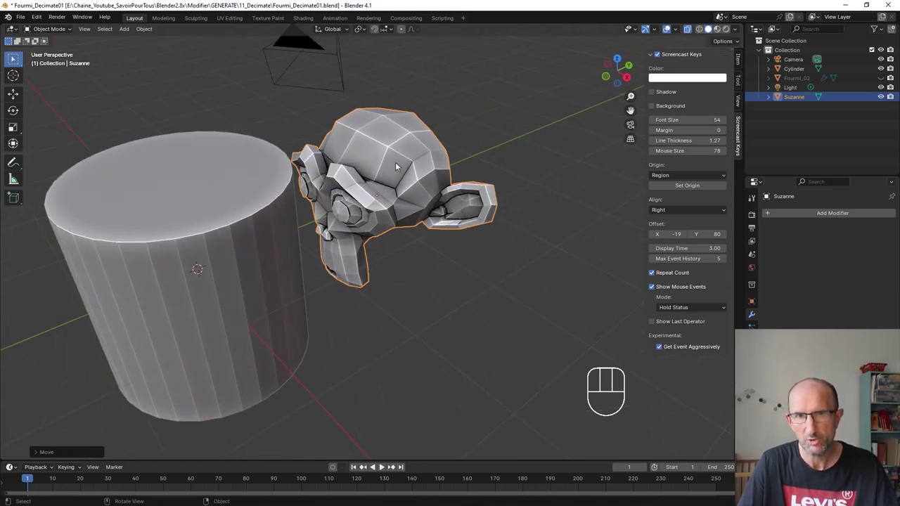
- Orbit around both objects, then zoom back in close to the cylinder
{"action": "left_click_drag", "start_coordinate": [731, 94], "coordinate": [591, 232]}
{"action": "left_click_drag", "start_coordinate": [590, 233], "coordinate": [573, 229]}
{"action": "left_click_drag", "start_coordinate": [440, 238], "coordinate": [455, 244]}
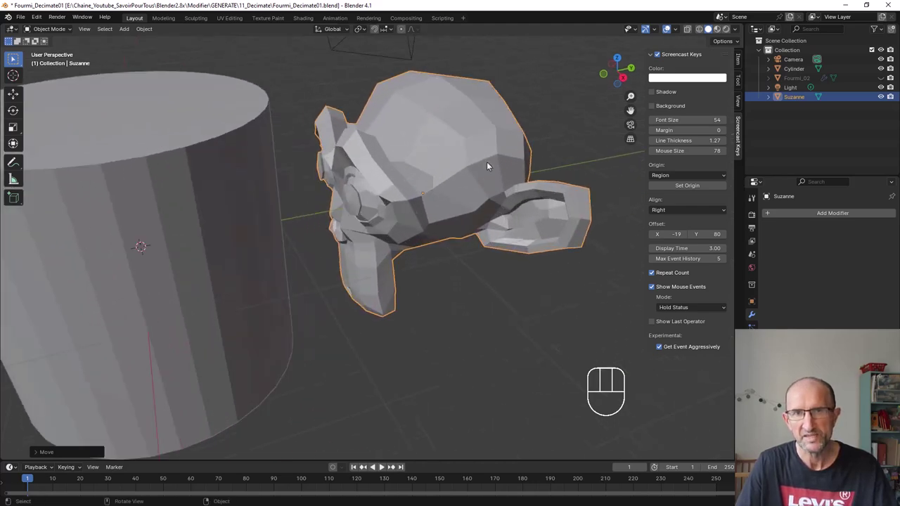
{"action": "left_click_drag", "start_coordinate": [504, 168], "coordinate": [436, 261]}
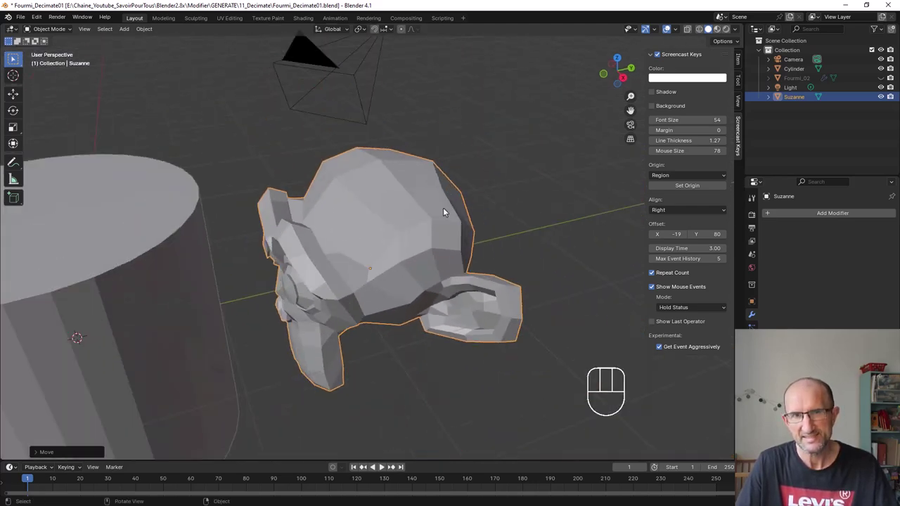
{"action": "left_click_drag", "start_coordinate": [378, 258], "coordinate": [481, 197]}
{"action": "left_click_drag", "start_coordinate": [480, 204], "coordinate": [460, 196]}
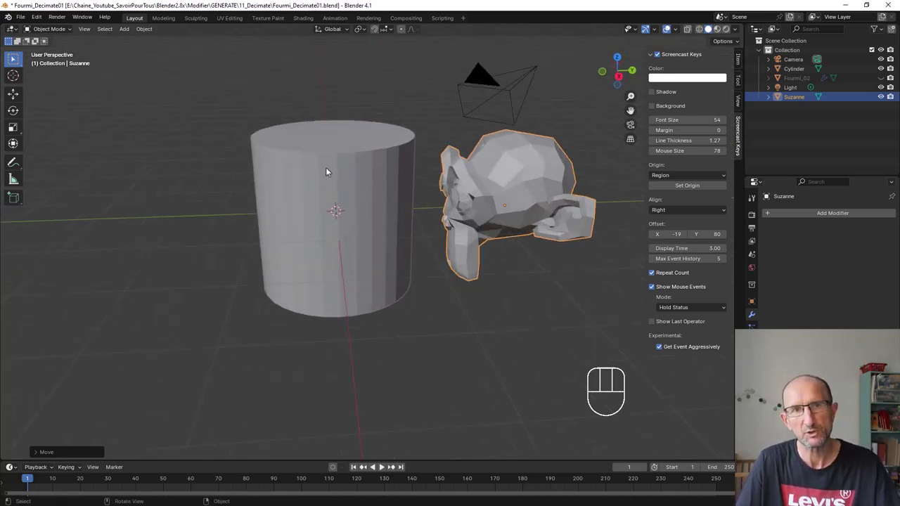
{"action": "left_click_drag", "start_coordinate": [331, 179], "coordinate": [315, 183]}
{"action": "left_click_drag", "start_coordinate": [317, 191], "coordinate": [315, 190]}
- Shade the cylinder smooth, inspect it, and enter Edit Mode on its mesh
{"action": "left_click_drag", "start_coordinate": [313, 130], "coordinate": [266, 129]}
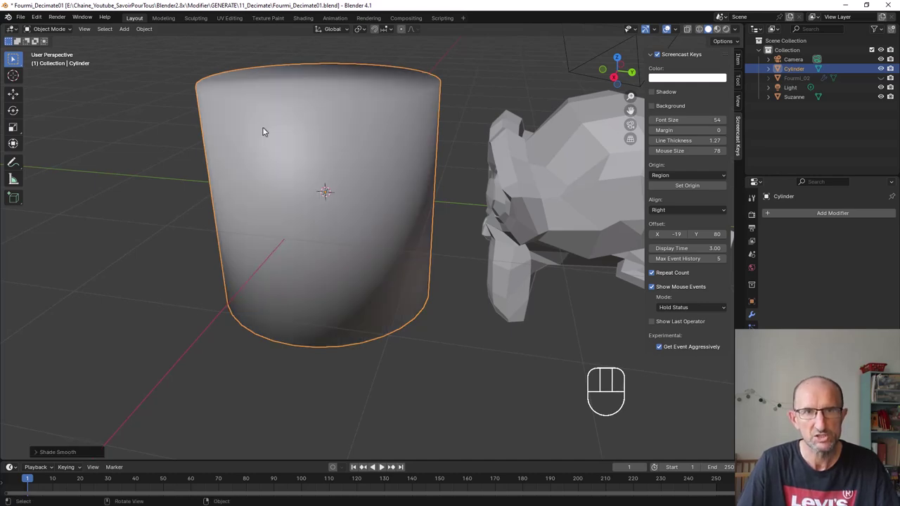
{"action": "left_click_drag", "start_coordinate": [294, 196], "coordinate": [323, 197]}
{"action": "left_click_drag", "start_coordinate": [375, 183], "coordinate": [347, 188]}
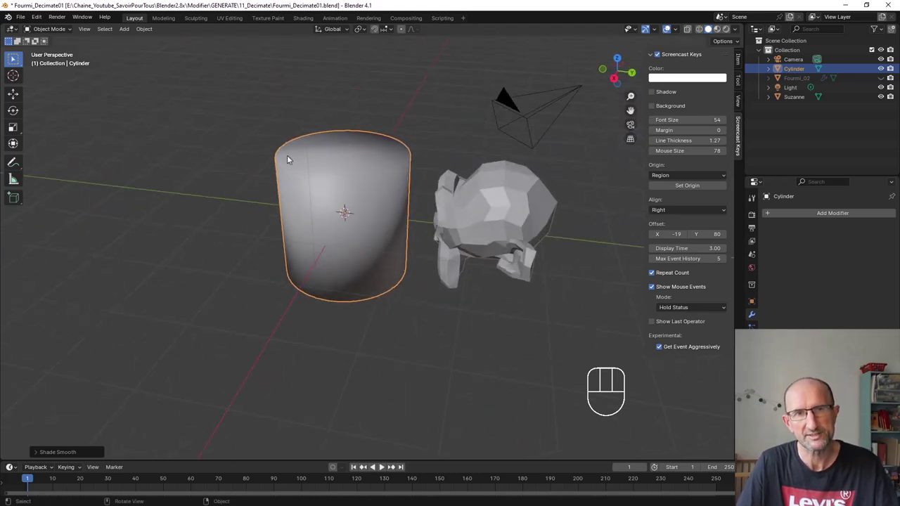
{"action": "key", "text": "Tab"}
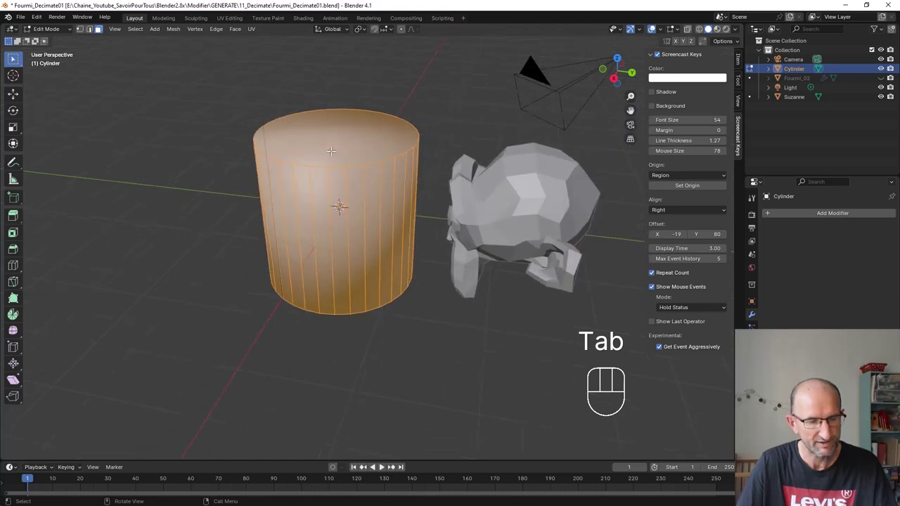
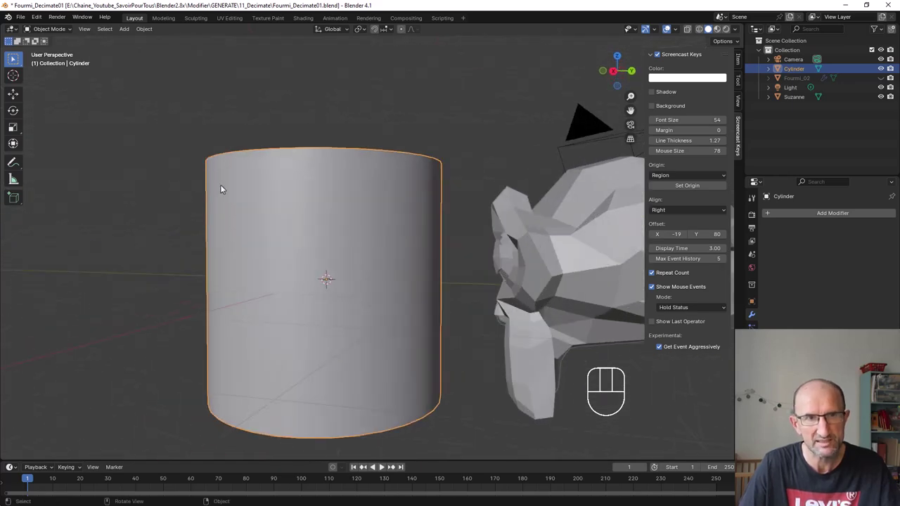
- Undo the recent shading changes on the cylinder and toggle back to Object Mode
{"action": "left_click_drag", "start_coordinate": [408, 186], "coordinate": [397, 233]}
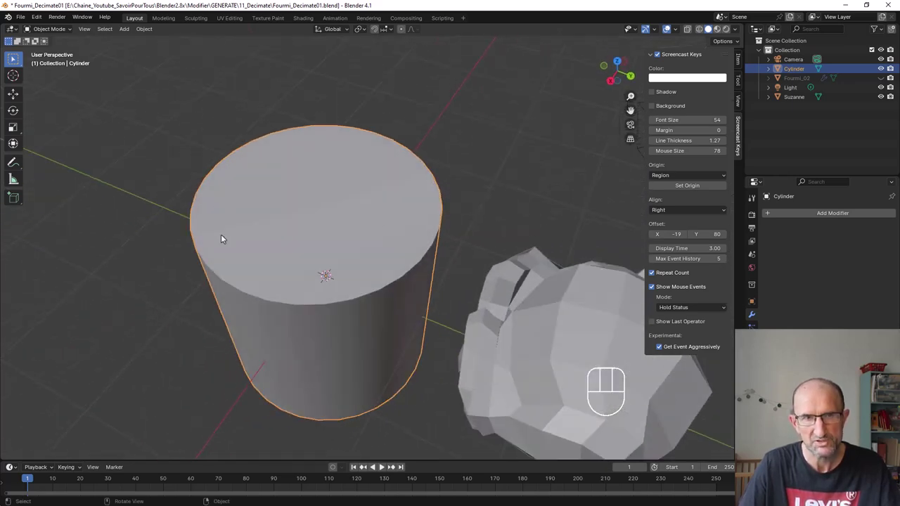
{"action": "left_click_drag", "start_coordinate": [278, 272], "coordinate": [290, 237]}
{"action": "key", "text": "ctrl+z"}
{"action": "key", "text": "ctrl+z"}
{"action": "key", "text": "ctrl+z"}
{"action": "key", "text": "Tab"}
{"action": "middle_click", "coordinate": [375, 235]}
- Orbit around the smooth-shaded cylinder to compare, then select the Suzanne monkey head
{"action": "left_click_drag", "start_coordinate": [373, 238], "coordinate": [349, 195]}
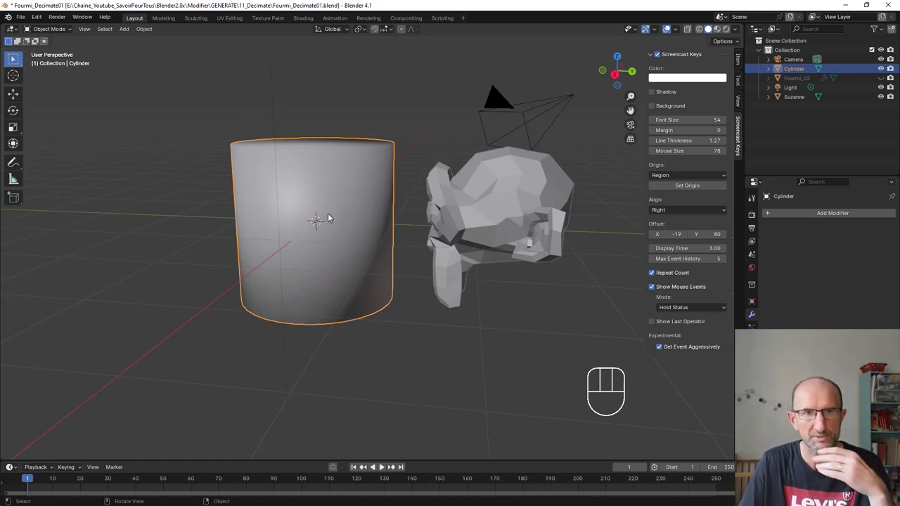
{"action": "left_click_drag", "start_coordinate": [333, 215], "coordinate": [332, 220]}
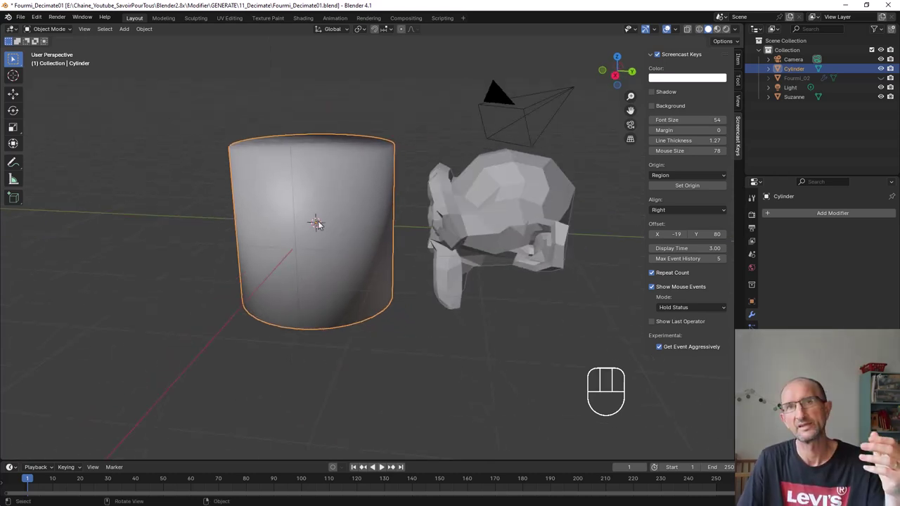
{"action": "left_click_drag", "start_coordinate": [322, 218], "coordinate": [344, 217]}
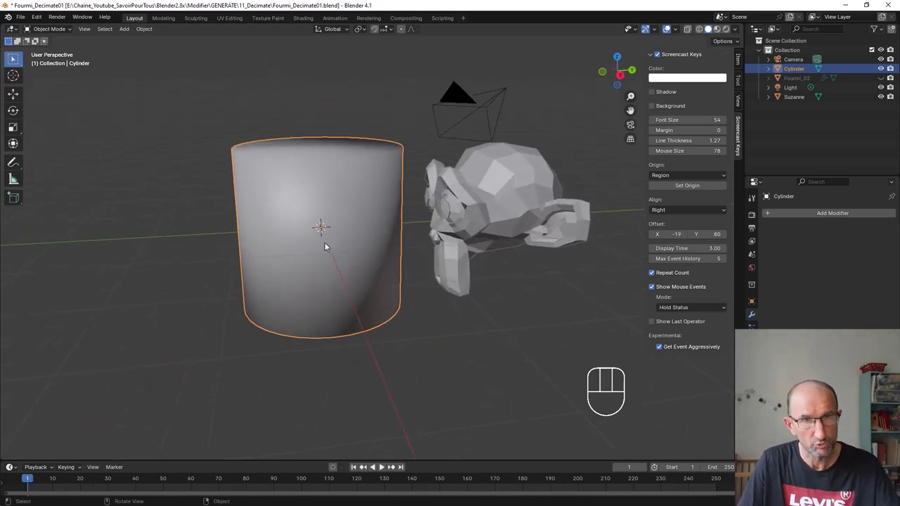
{"action": "left_click_drag", "start_coordinate": [338, 237], "coordinate": [323, 234]}
{"action": "left_click_drag", "start_coordinate": [319, 191], "coordinate": [450, 181]}
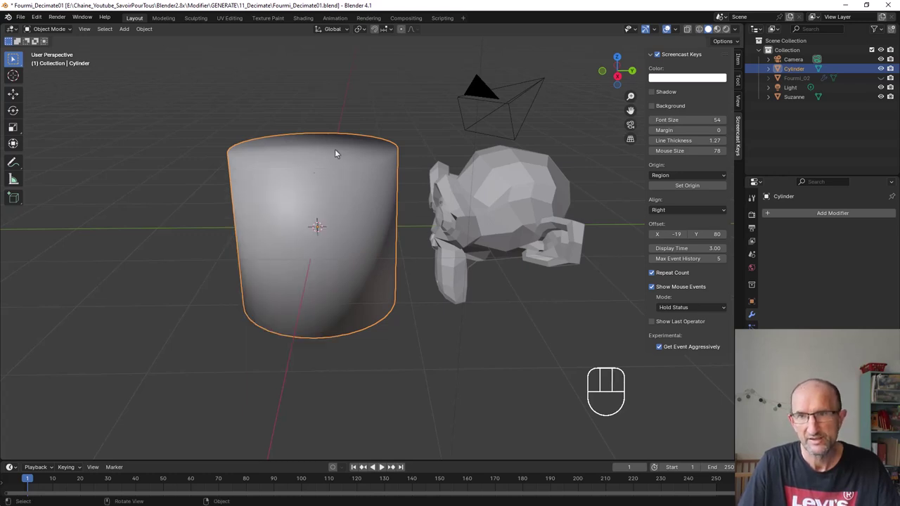
{"action": "left_click_drag", "start_coordinate": [343, 196], "coordinate": [338, 200]}
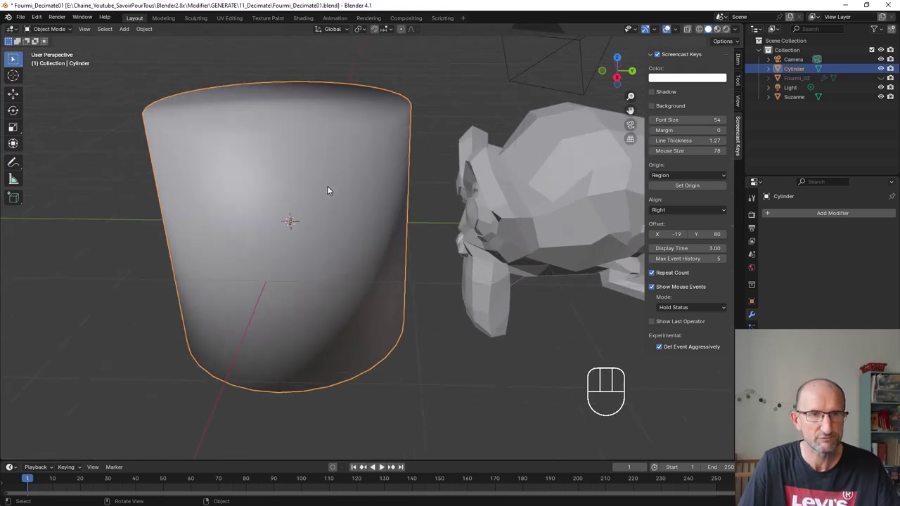
{"action": "left_click_drag", "start_coordinate": [458, 229], "coordinate": [352, 237]}
{"action": "left_click_drag", "start_coordinate": [532, 221], "coordinate": [282, 252]}
{"action": "left_click", "coordinate": [323, 220]}
{"action": "left_click_drag", "start_coordinate": [331, 233], "coordinate": [329, 230]}
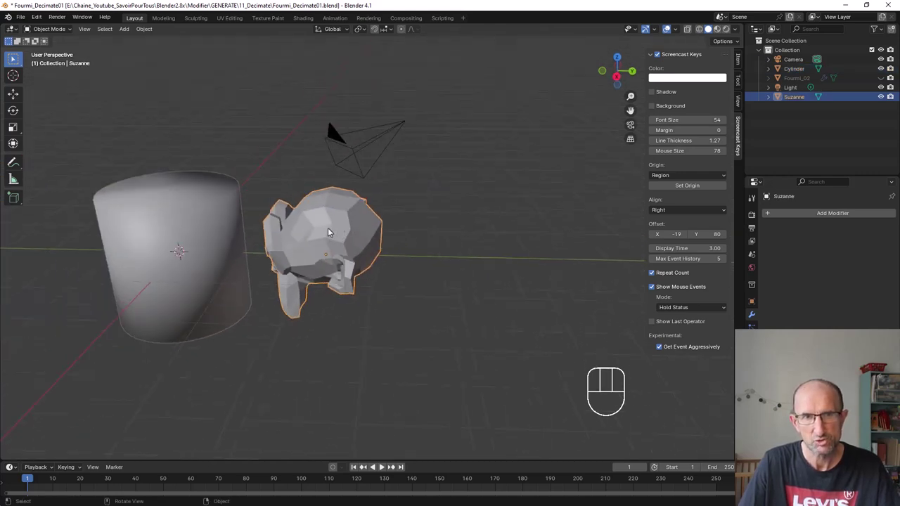
- Add a cube mesh, move it past the monkey head, and enter Edit Mode on it
{"action": "key", "text": "shift+a"}
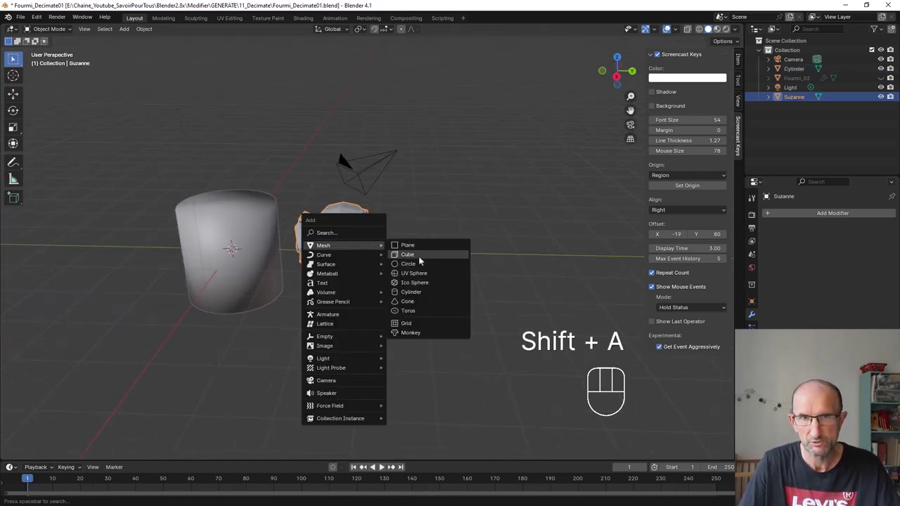
{"action": "key", "text": "g"}
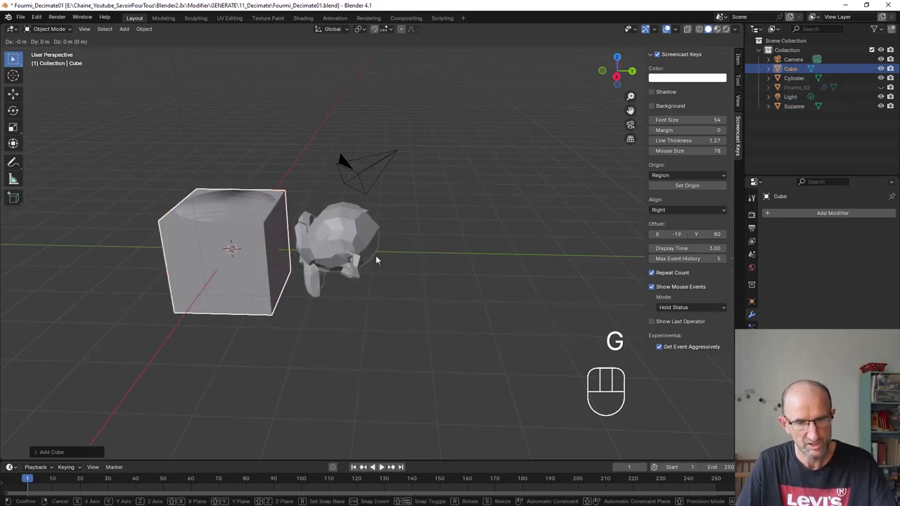
{"action": "left_click_drag", "start_coordinate": [563, 275], "coordinate": [380, 264]}
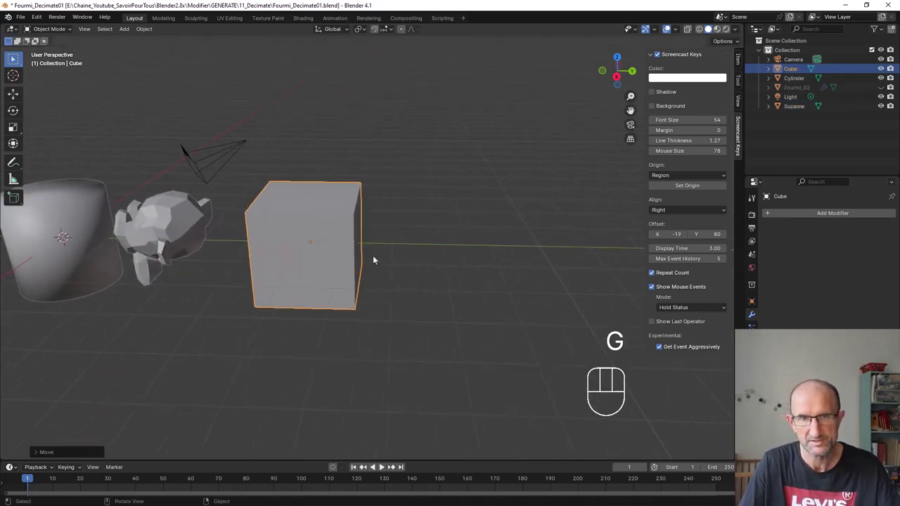
{"action": "key", "text": "Tab"}
{"action": "middle_click", "coordinate": [491, 214]}
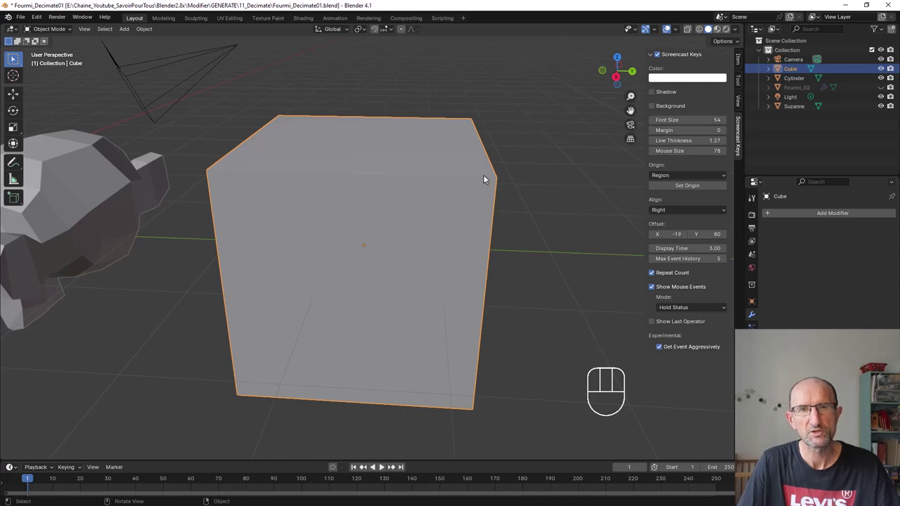
{"action": "key", "text": "Tab"}
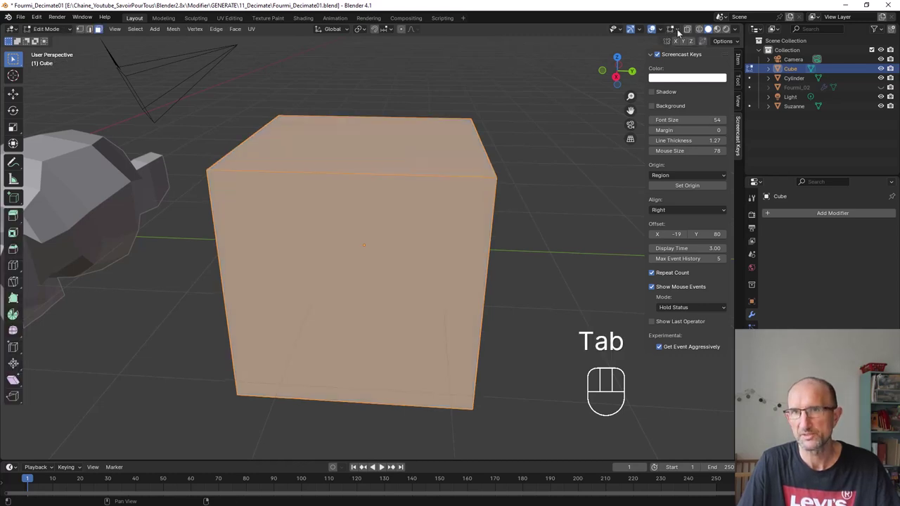
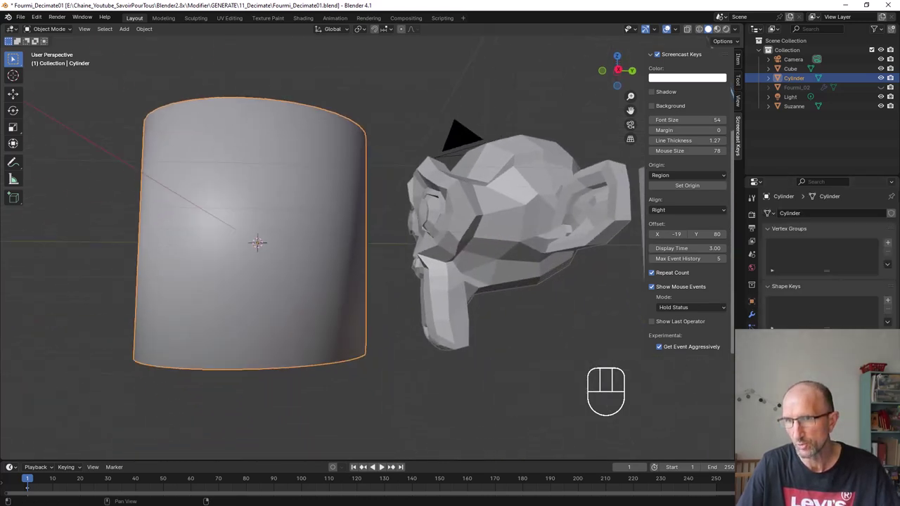
- Frame the cylinder with the monkey head and expand the Shade Smooth by Angle operator panel
{"action": "left_click_drag", "start_coordinate": [288, 240], "coordinate": [301, 249]}
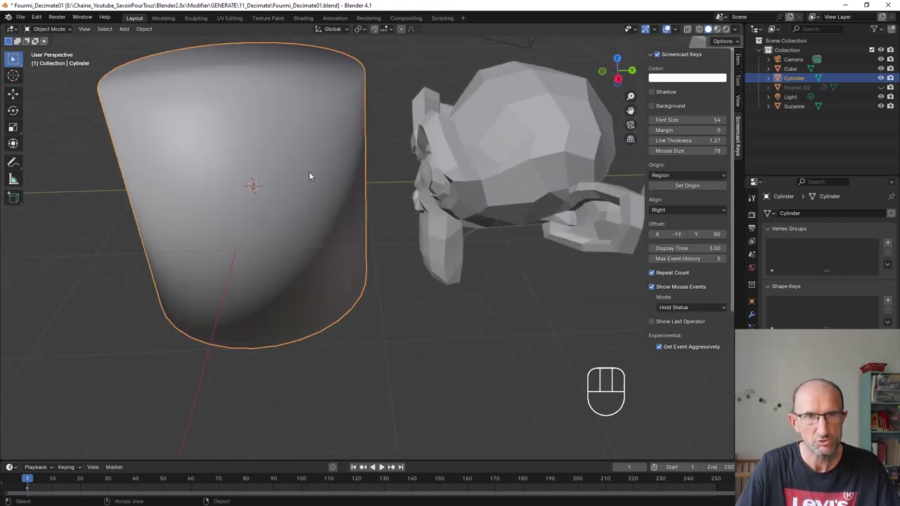
{"action": "left_click_drag", "start_coordinate": [277, 195], "coordinate": [342, 303]}
{"action": "left_click_drag", "start_coordinate": [330, 291], "coordinate": [323, 267]}
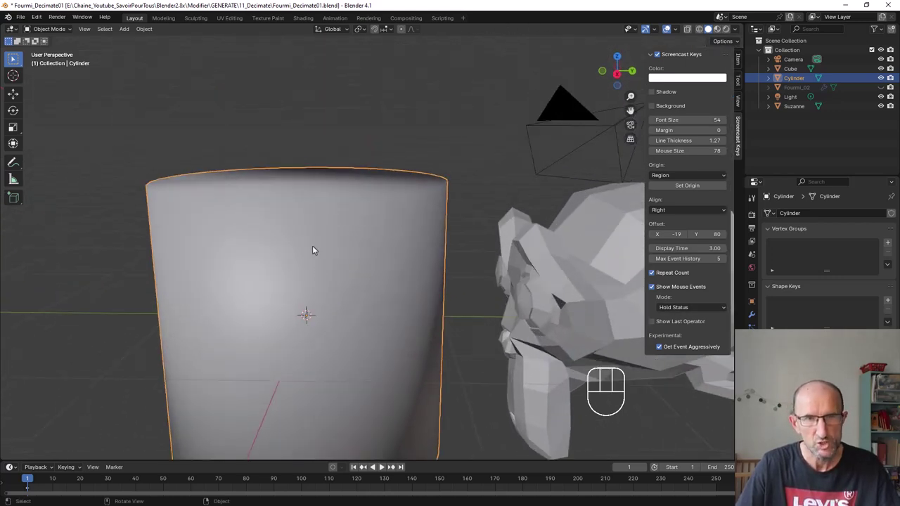
{"action": "left_click_drag", "start_coordinate": [318, 248], "coordinate": [309, 260]}
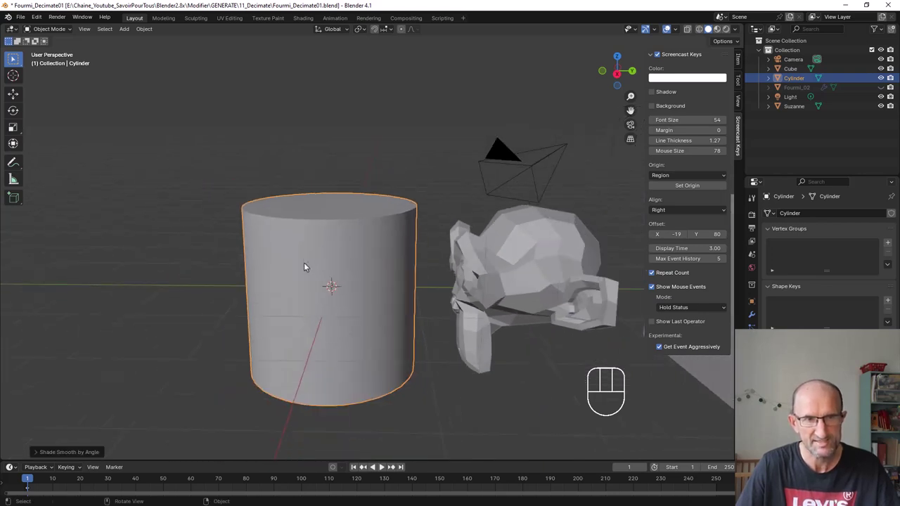
{"action": "left_click_drag", "start_coordinate": [313, 284], "coordinate": [315, 202]}
{"action": "left_click", "coordinate": [53, 452]}
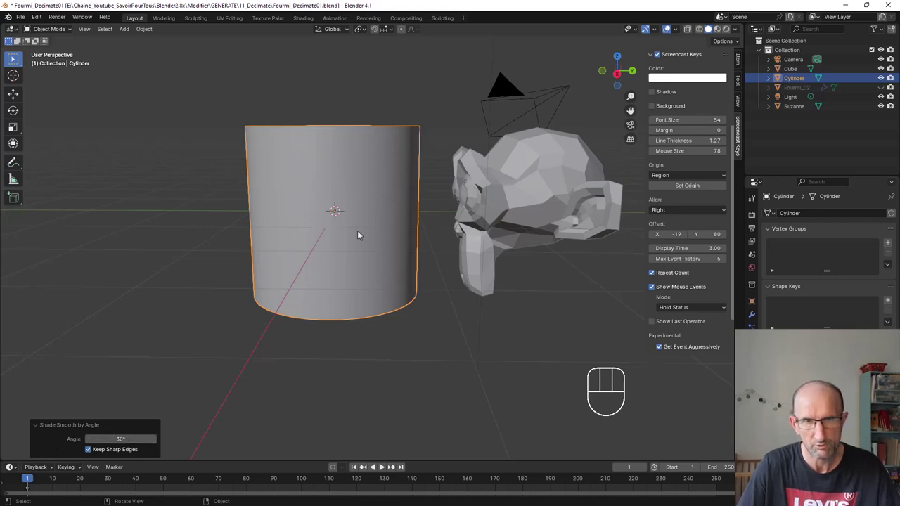
- Shade the cylinder flat, reapply Shade Smooth by Angle, and lower its angle to about 11°
{"action": "left_click_drag", "start_coordinate": [344, 157], "coordinate": [302, 167]}
{"action": "left_click_drag", "start_coordinate": [338, 182], "coordinate": [334, 199]}
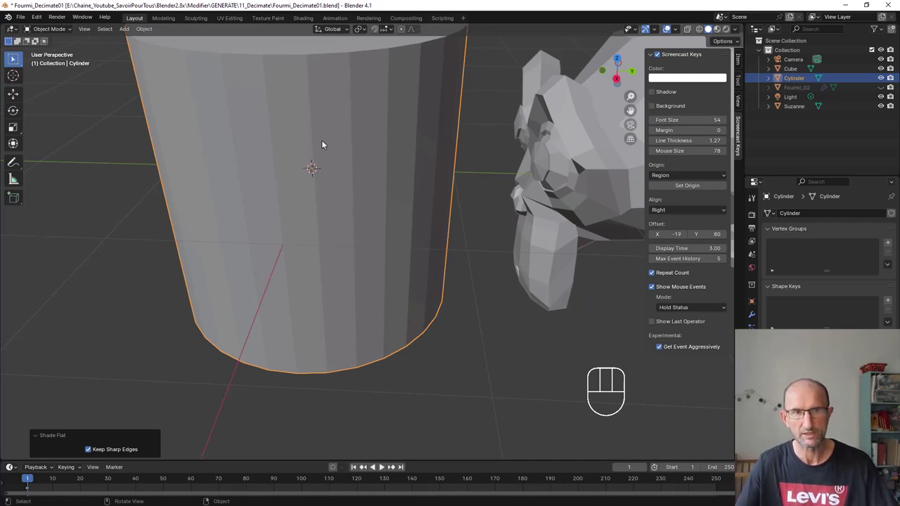
{"action": "left_click_drag", "start_coordinate": [324, 144], "coordinate": [252, 295]}
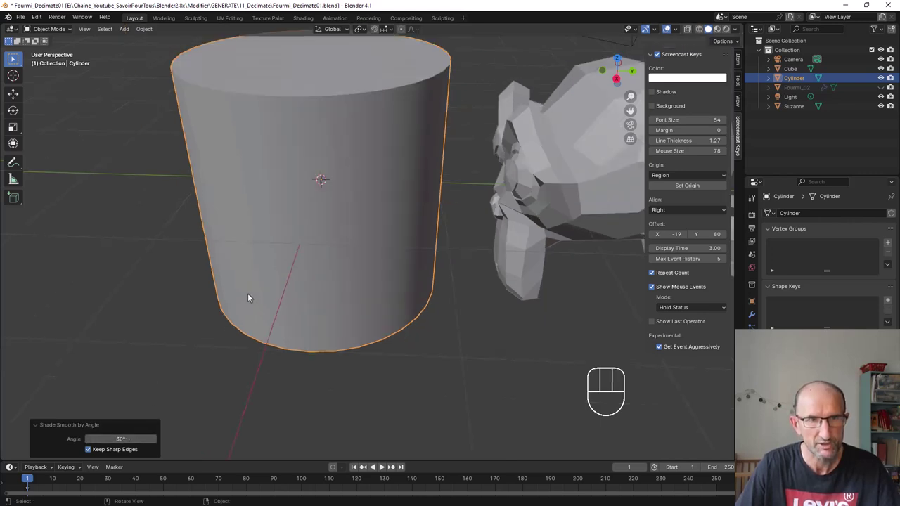
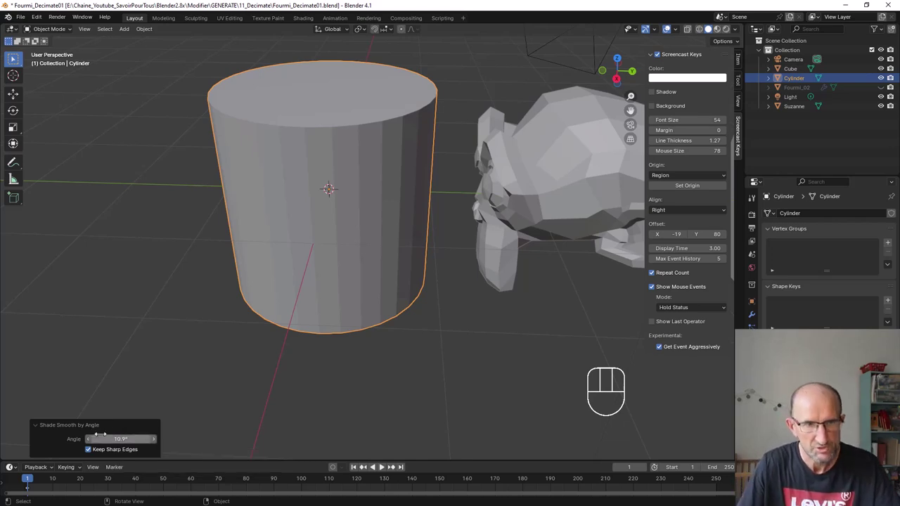
{"action": "left_click", "coordinate": [92, 442]}
{"action": "double_click", "coordinate": [92, 442]}
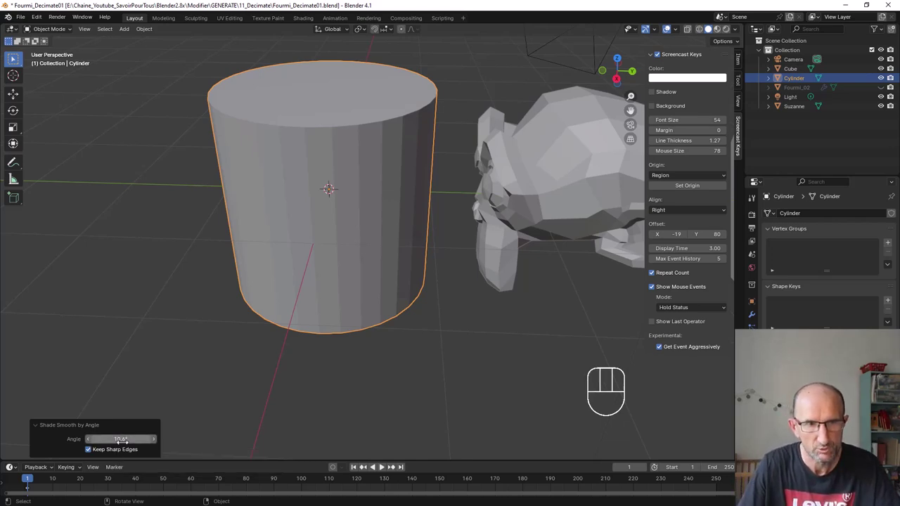
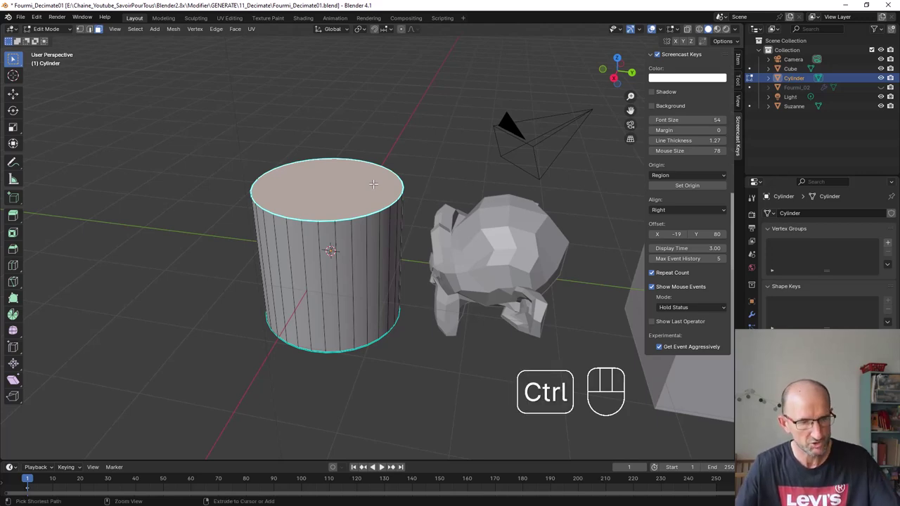
- Select all of the cylinder's geometry and clear the sharp marking via the Edge menu
{"action": "key", "text": "ctrl+e"}
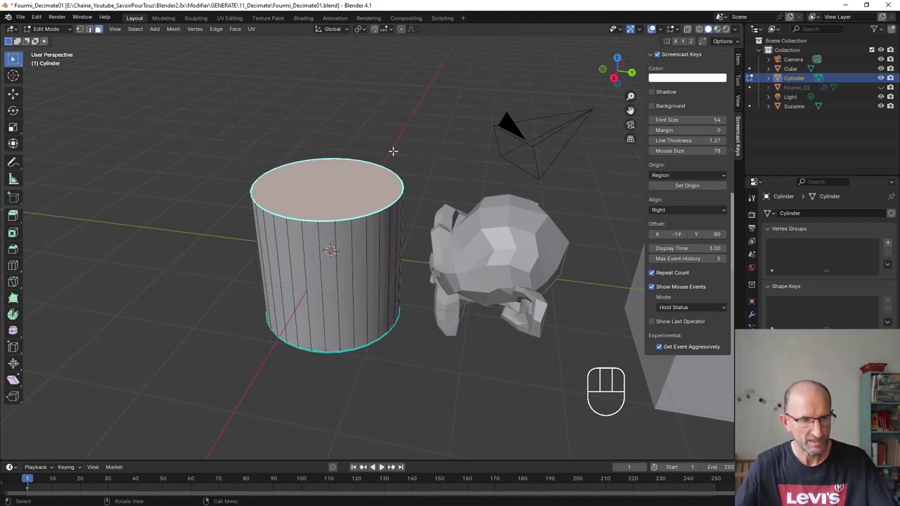
{"action": "key", "text": "a"}
{"action": "key", "text": "a"}
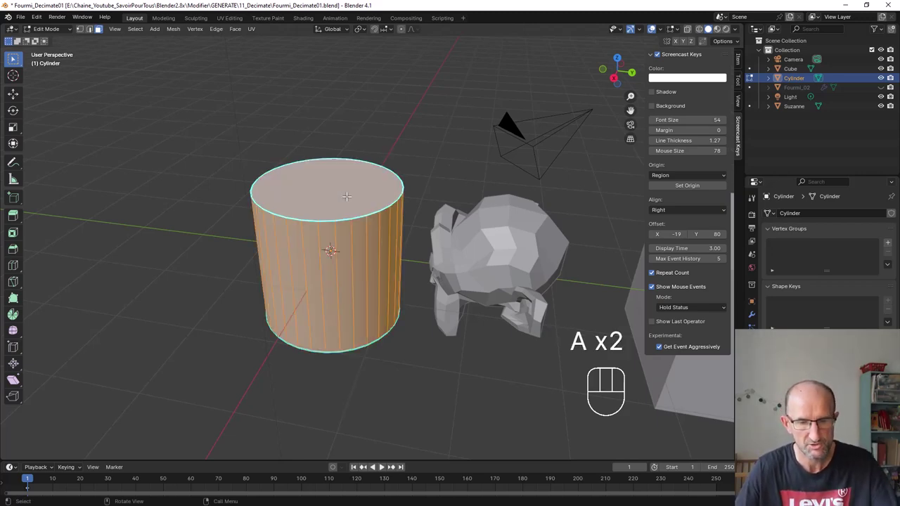
{"action": "key", "text": "ctrl+e"}
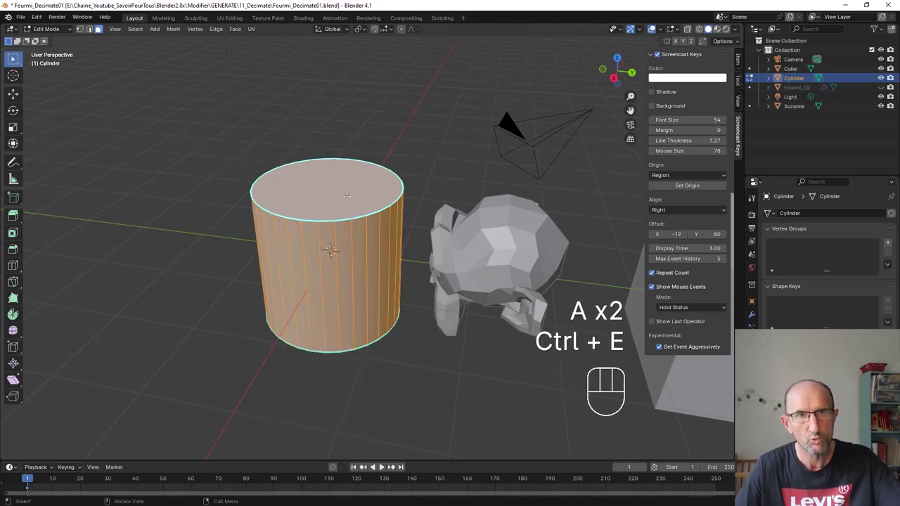
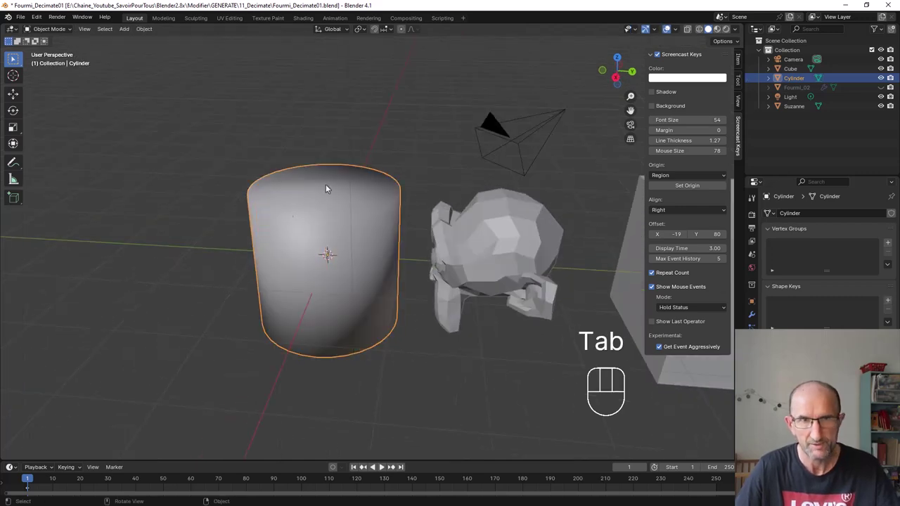
- Reapply Shade Smooth by Angle to the cylinder at 108° with Keep Sharp Edges enabled
{"action": "left_click_drag", "start_coordinate": [329, 234], "coordinate": [286, 234]}
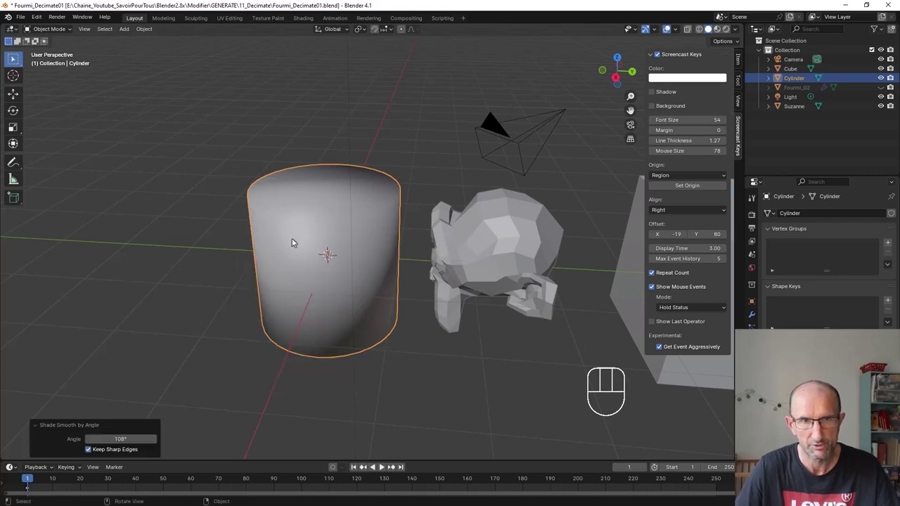
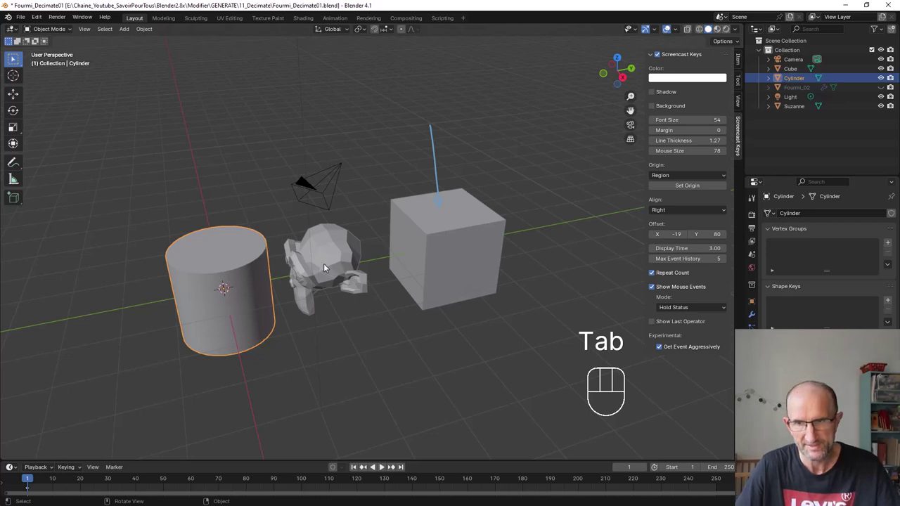
- Navigate the view over to the high-poly Fourmi_02 ant model and zoom in on its body
{"action": "left_click_drag", "start_coordinate": [488, 234], "coordinate": [471, 237]}
{"action": "left_click_drag", "start_coordinate": [489, 225], "coordinate": [489, 185]}
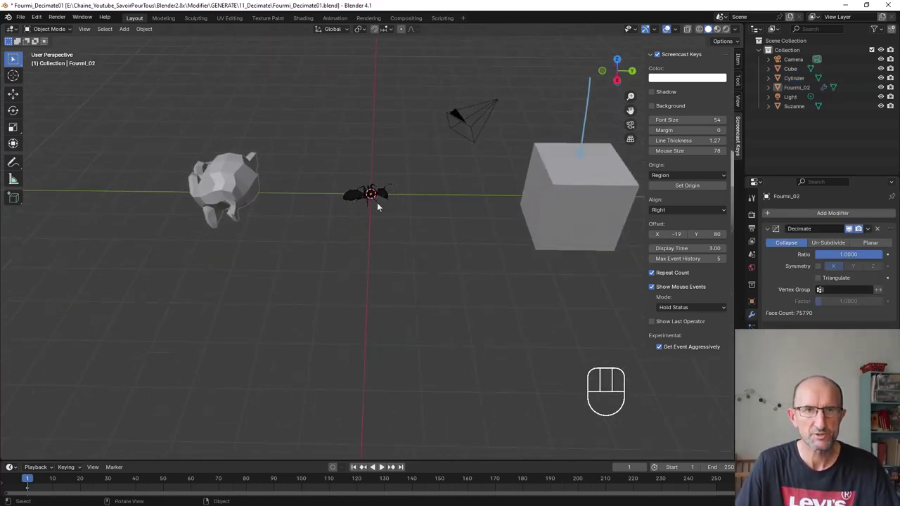
{"action": "left_click_drag", "start_coordinate": [399, 117], "coordinate": [426, 298]}
{"action": "left_click_drag", "start_coordinate": [465, 226], "coordinate": [409, 225]}
{"action": "left_click_drag", "start_coordinate": [460, 233], "coordinate": [431, 227]}
{"action": "left_click_drag", "start_coordinate": [443, 243], "coordinate": [445, 239]}
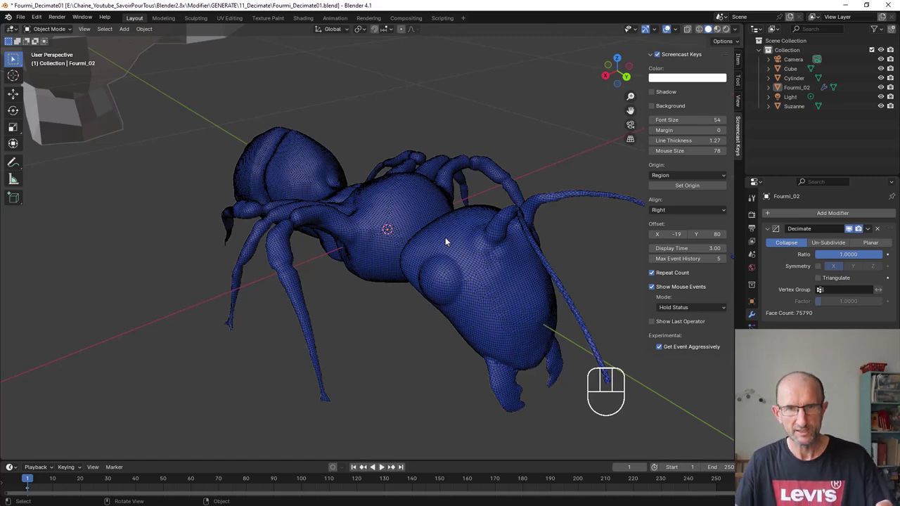
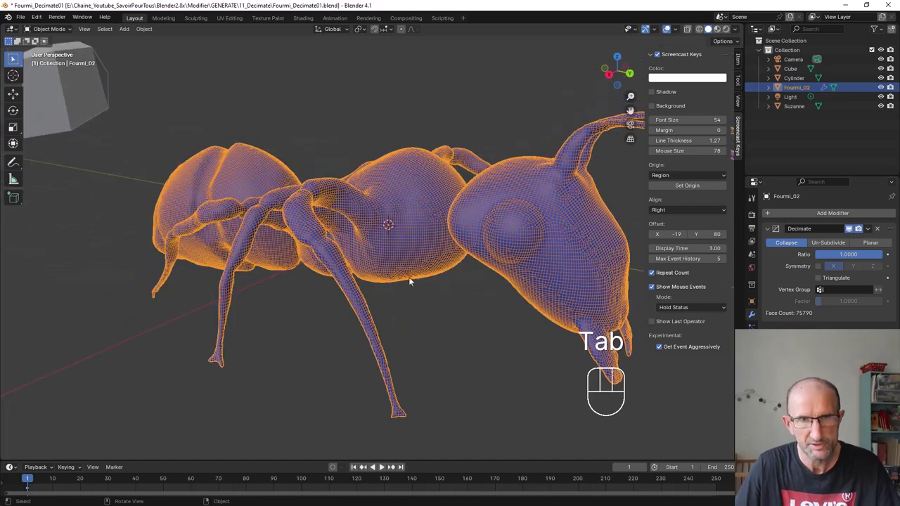
- Set the ant's Shade Smooth by Angle threshold to 30° and view it from the side
{"action": "left_click_drag", "start_coordinate": [402, 236], "coordinate": [387, 241]}
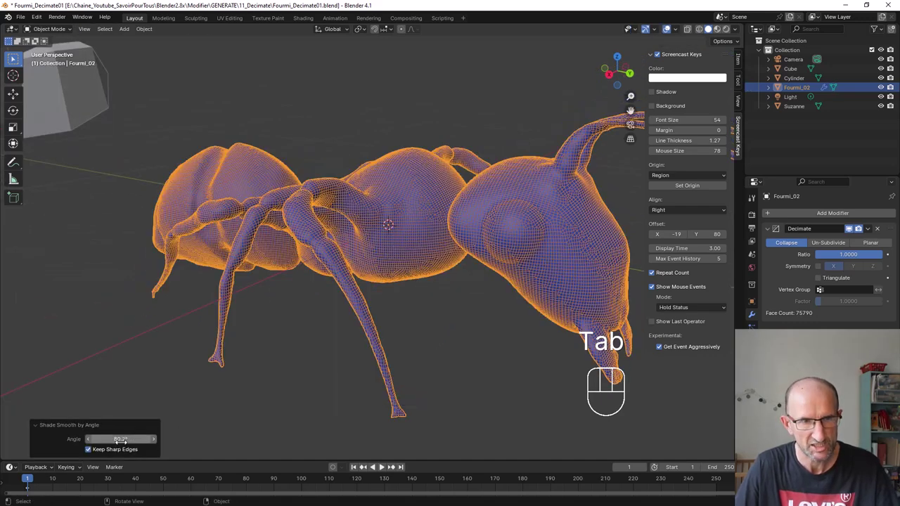
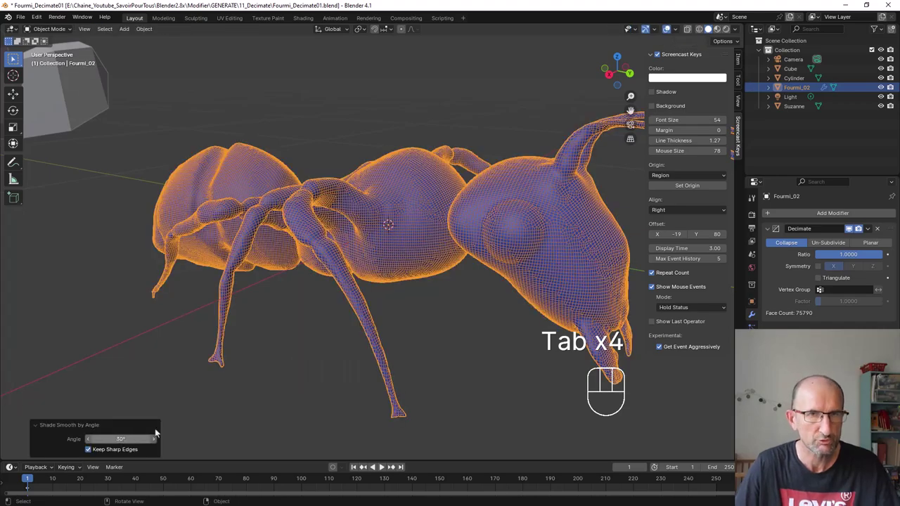
{"action": "left_click_drag", "start_coordinate": [466, 271], "coordinate": [492, 278]}
{"action": "left_click_drag", "start_coordinate": [532, 227], "coordinate": [471, 250]}
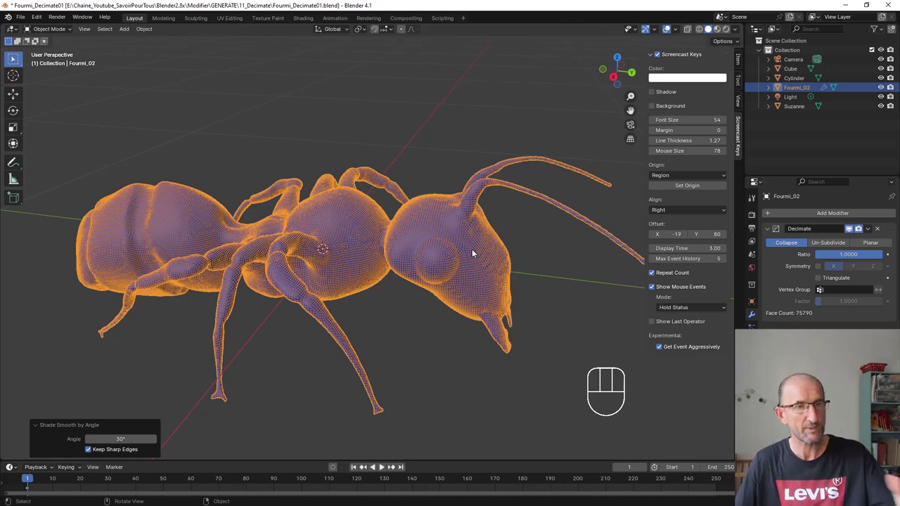
{"action": "left_click_drag", "start_coordinate": [498, 244], "coordinate": [454, 246]}
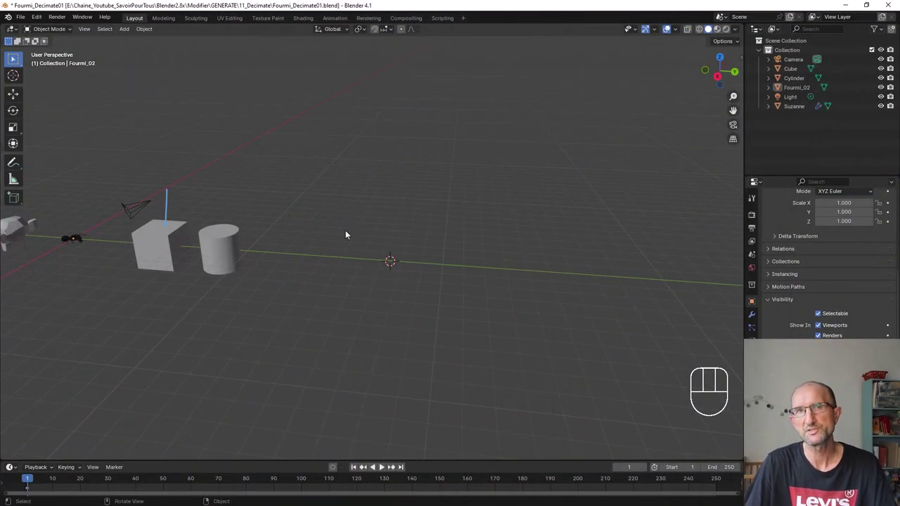
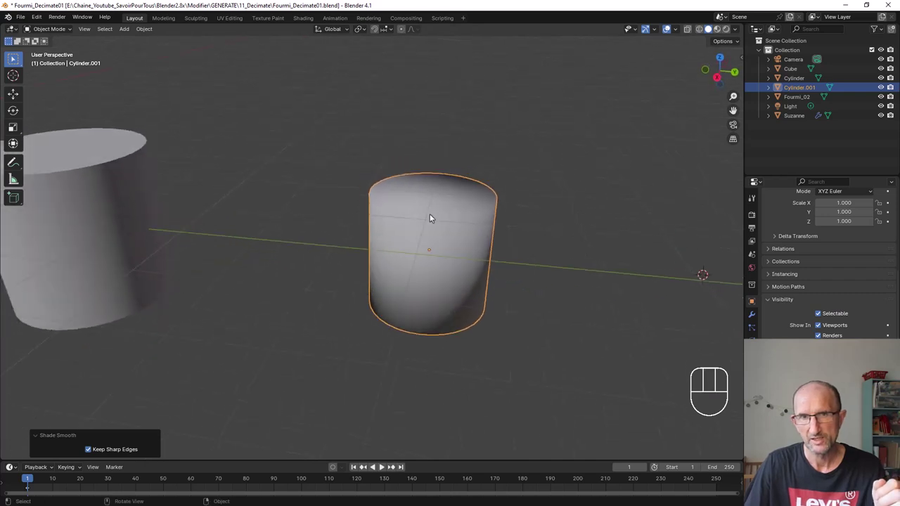
- Shade Cylinder.001 smooth and bring the copied cylinder into view
{"action": "left_click_drag", "start_coordinate": [434, 215], "coordinate": [539, 165]}
{"action": "left_click", "coordinate": [538, 165]}
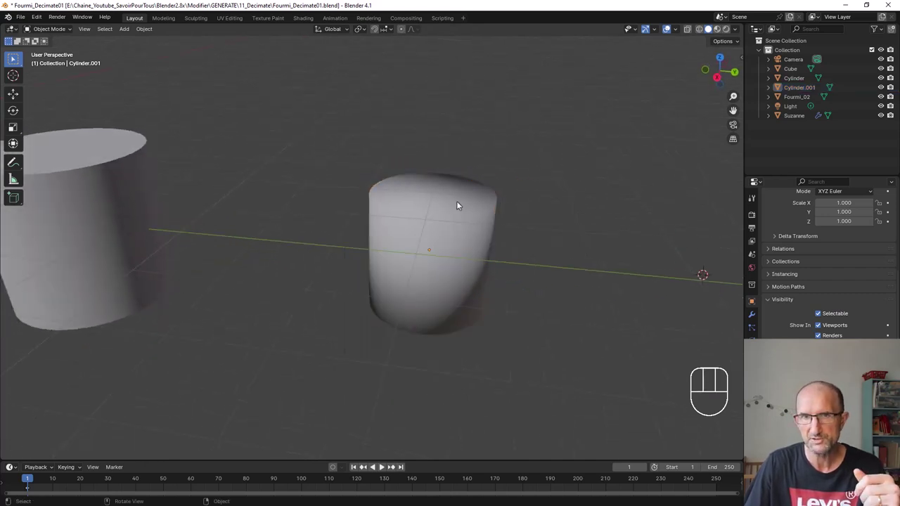
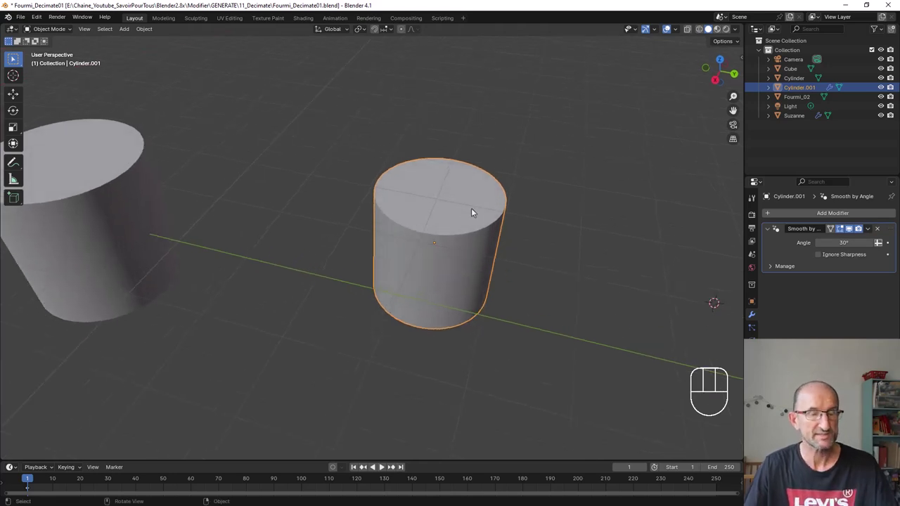
{"action": "left_click_drag", "start_coordinate": [451, 263], "coordinate": [459, 249]}
{"action": "left_click_drag", "start_coordinate": [476, 228], "coordinate": [423, 248]}
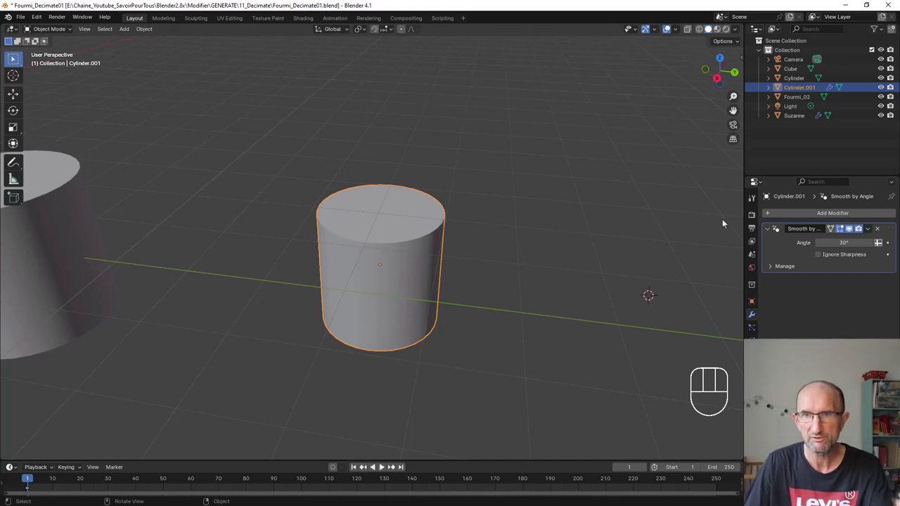
- Add a smoothing modifier to Cylinder.001 in Modifier Properties and inspect the result side-on
{"action": "left_click_drag", "start_coordinate": [868, 230], "coordinate": [591, 229]}
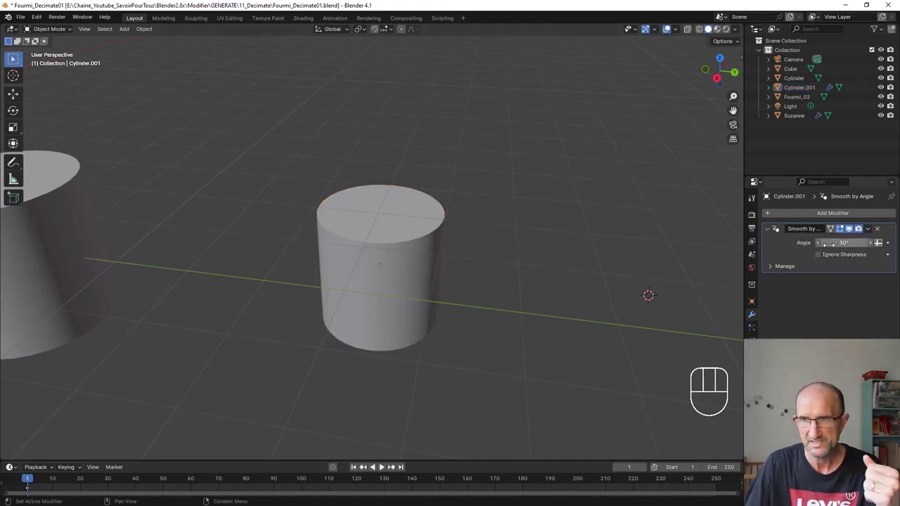
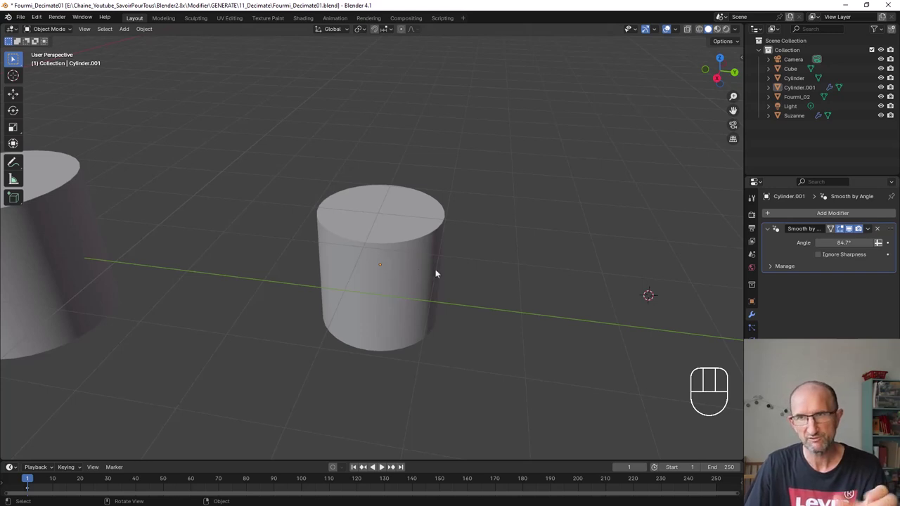
{"action": "left_click", "coordinate": [853, 231]}
{"action": "left_click", "coordinate": [854, 231]}
{"action": "left_click_drag", "start_coordinate": [424, 260], "coordinate": [433, 250]}
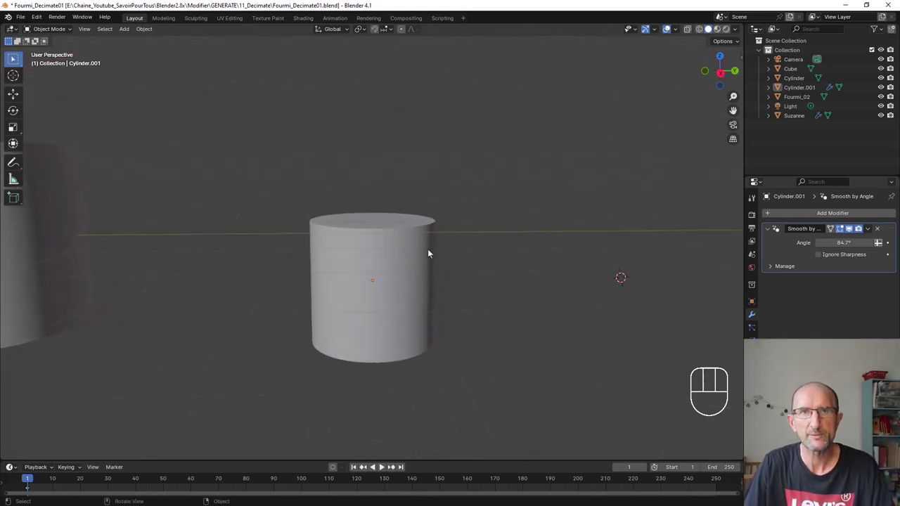